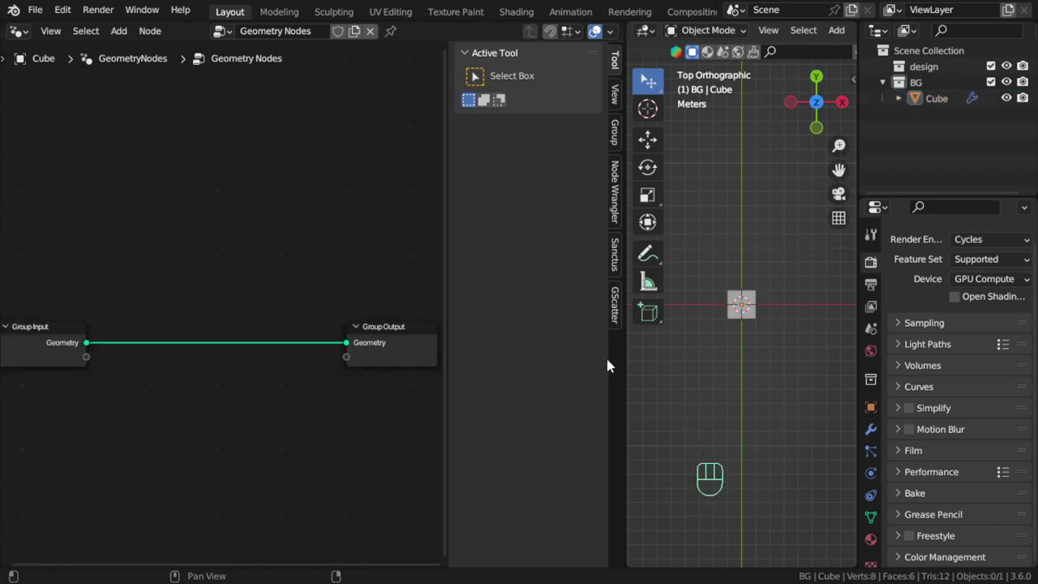
# Step: Rearrange the node tree, moving Group Output closer to the Group Input node
pyautogui.click(298, 286)
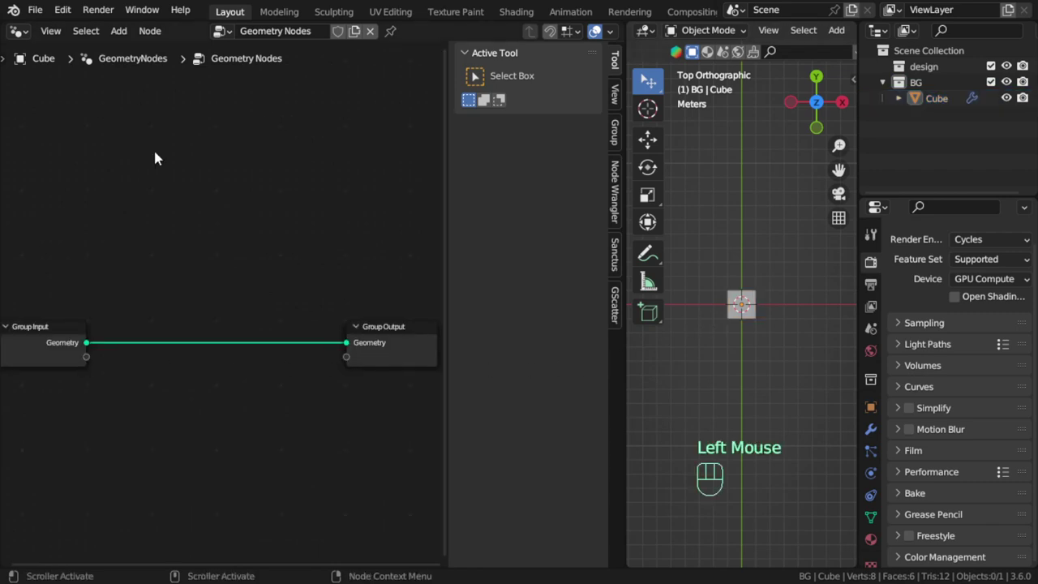
pyautogui.middleClick(170, 234)
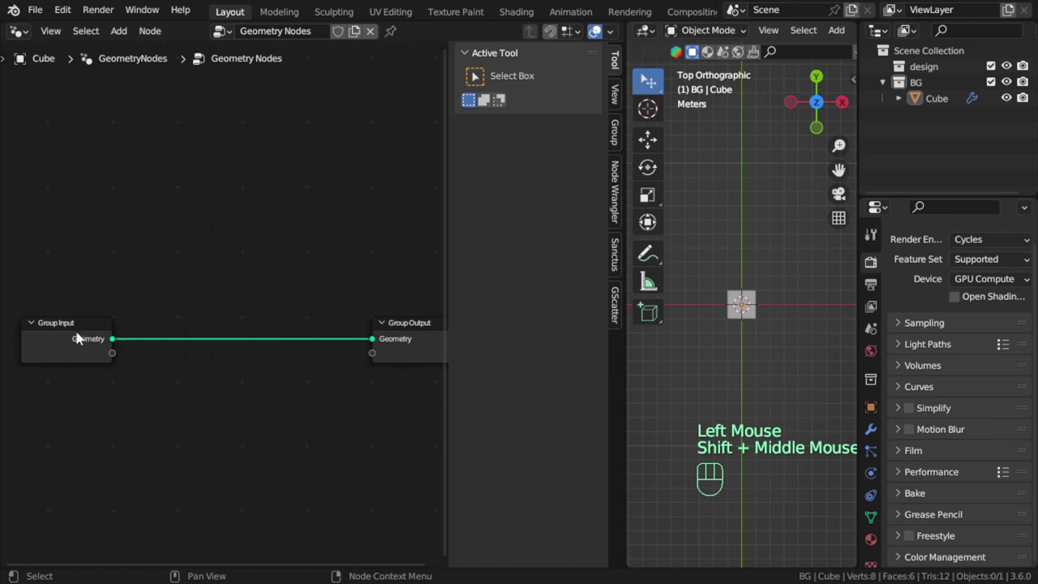
pyautogui.click(73, 332)
pyautogui.click(406, 328)
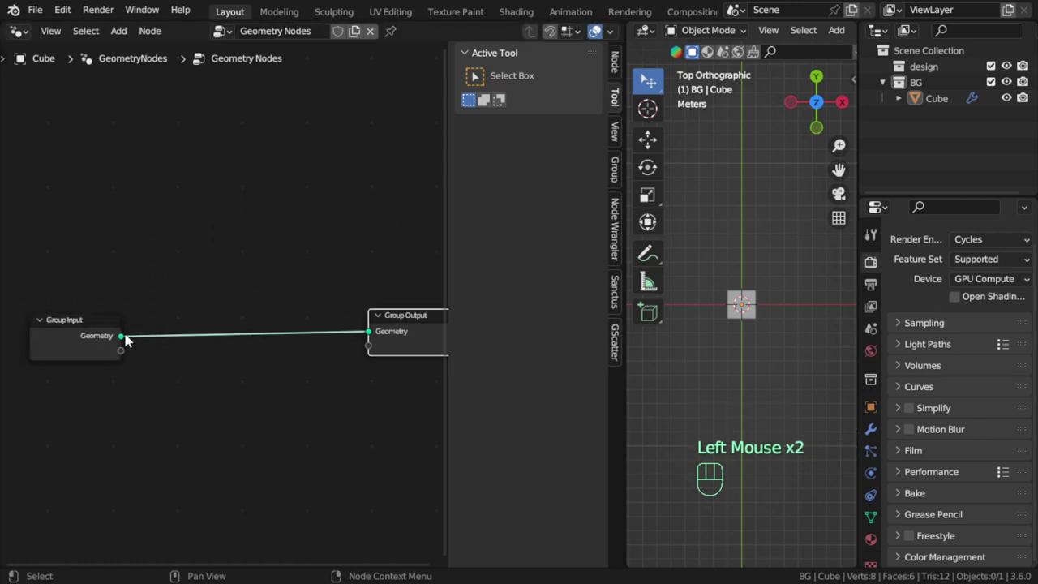
pyautogui.click(108, 332)
pyautogui.click(93, 327)
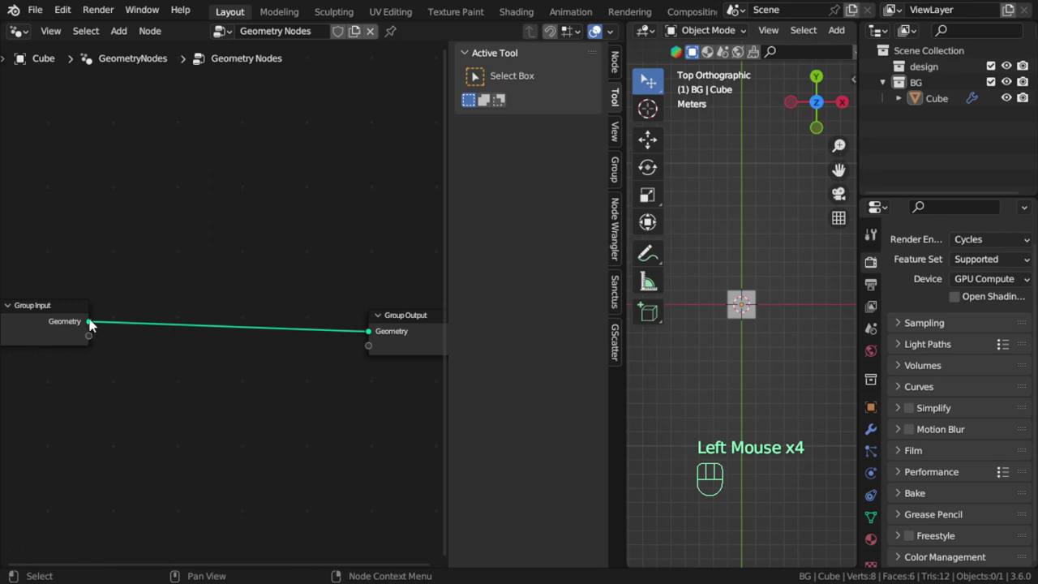
pyautogui.click(394, 326)
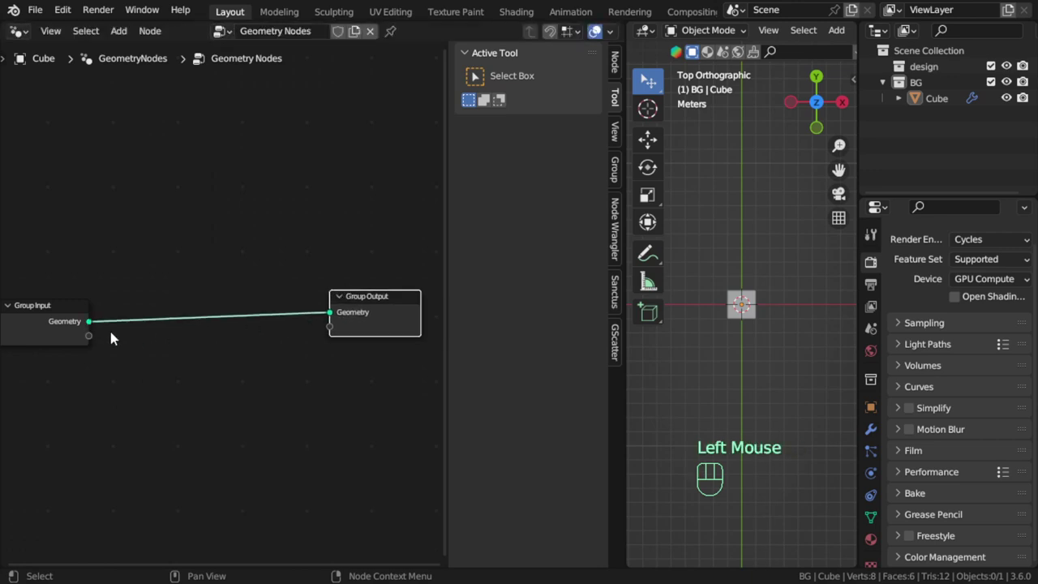
# Step: Select the Group Input node so it can be deleted
pyautogui.click(74, 316)
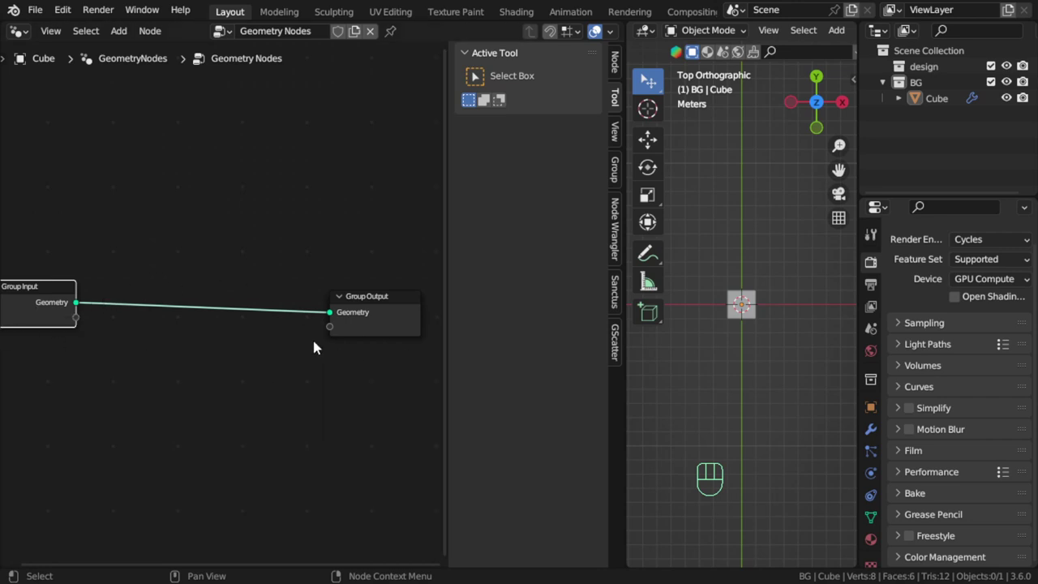
pyautogui.click(36, 284)
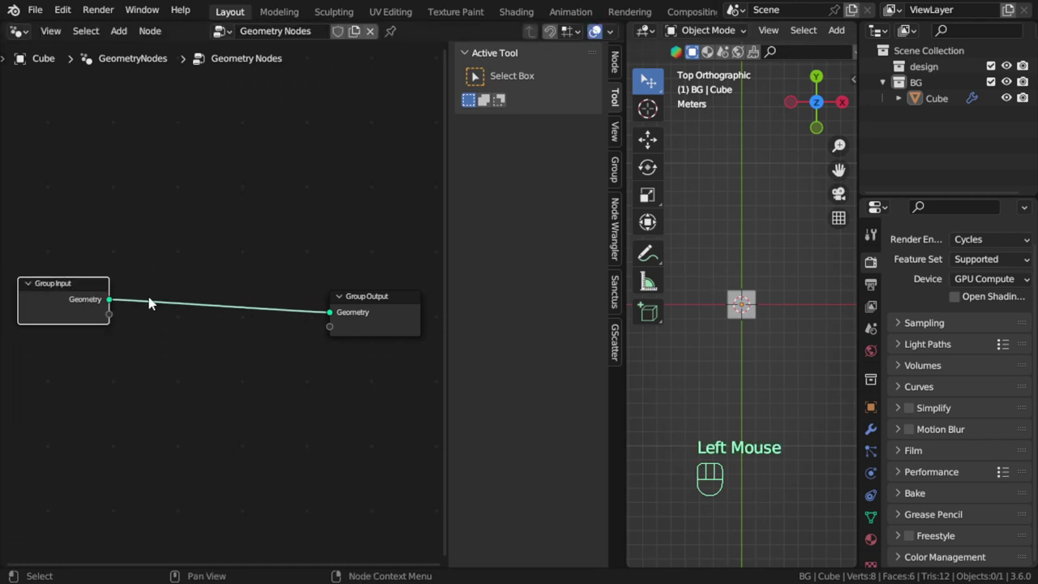
pyautogui.click(92, 290)
# Step: Delete Group Input and add a Grid primitive feeding the Group Output
pyautogui.press('x')
pyautogui.press('shift+a')
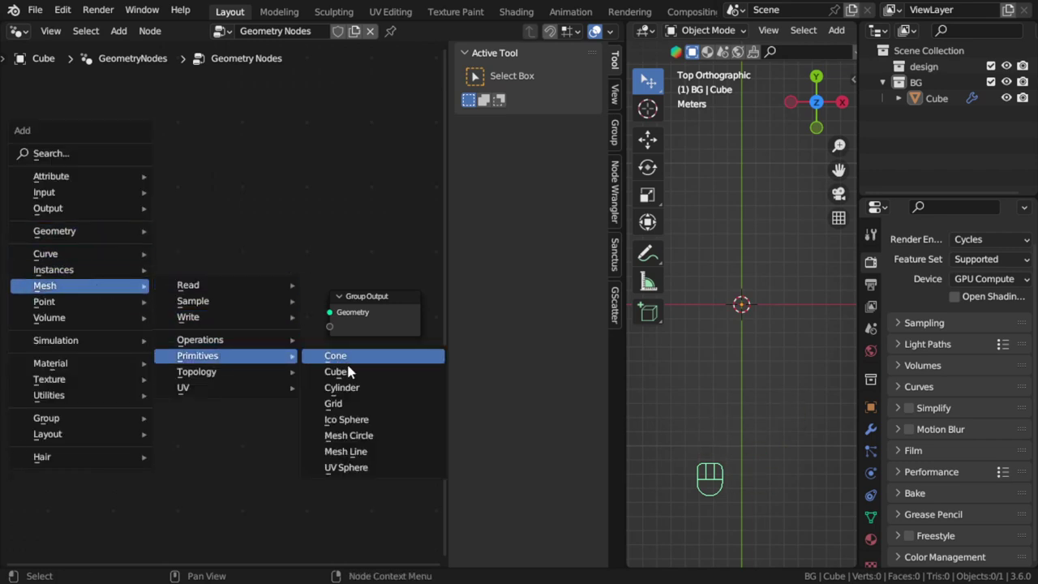
pyautogui.moveTo(121, 314); pyautogui.dragTo(337, 317)
pyautogui.scroll(3)
pyautogui.scroll(-3)
pyautogui.scroll(-3)
pyautogui.click(786, 38)
# Step: Set the Grid to Size X/Y 80 m with Vertices X/Y 8
pyautogui.scroll(-3)
pyautogui.scroll(3)
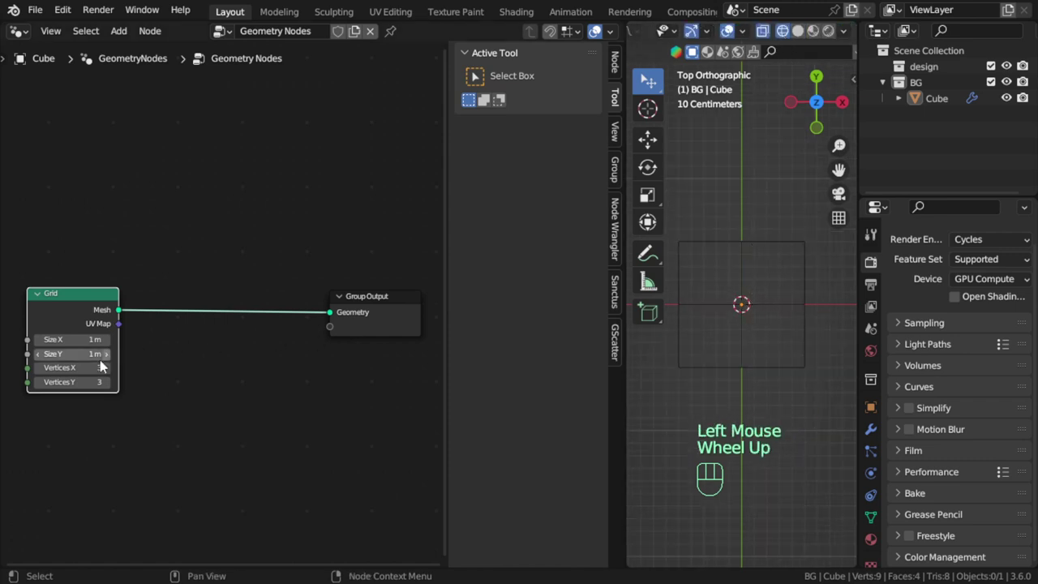
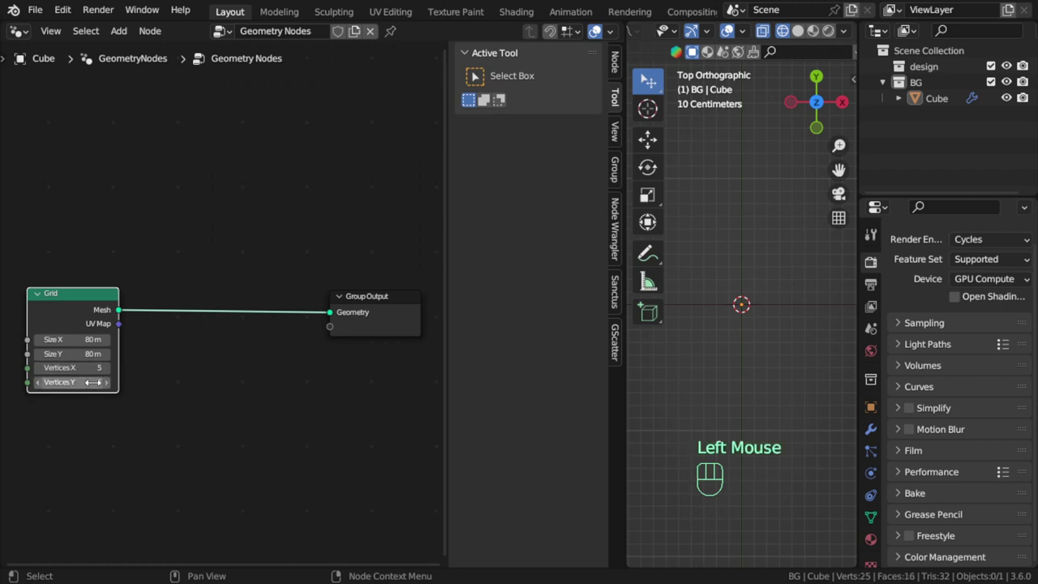
pyautogui.scroll(-3)
pyautogui.scroll(-3)
pyautogui.scroll(-3)
pyautogui.scroll(3)
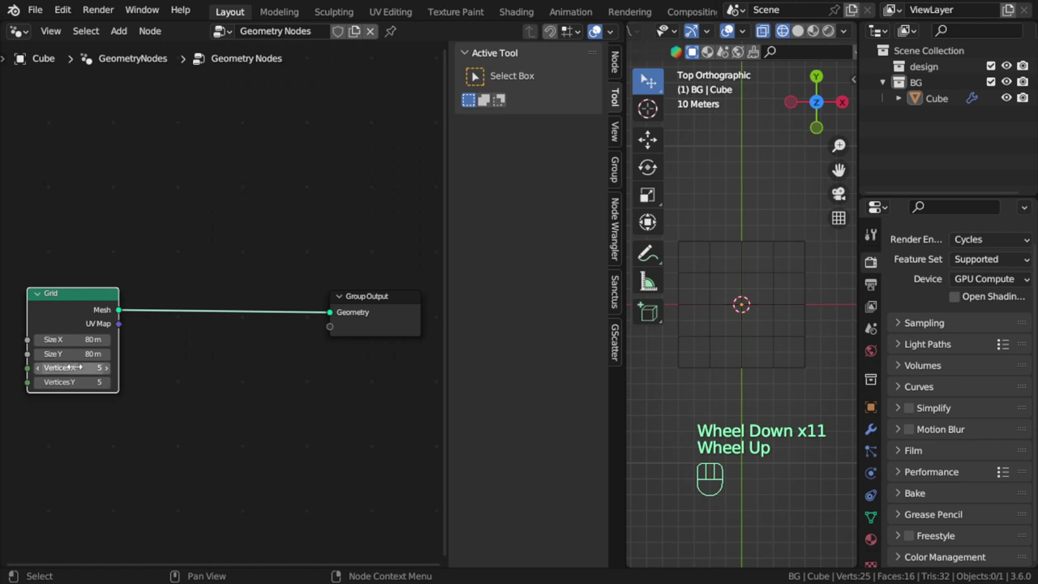
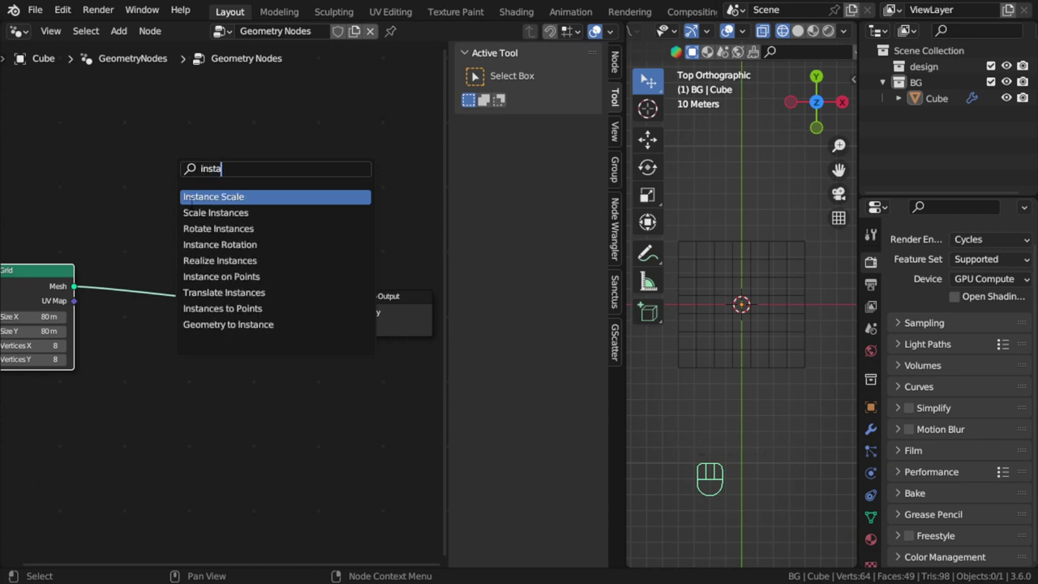
# Step: Add Instance on Points and Join Geometry nodes, removing the stray Voronoi Texture
pyautogui.press('shift+a')
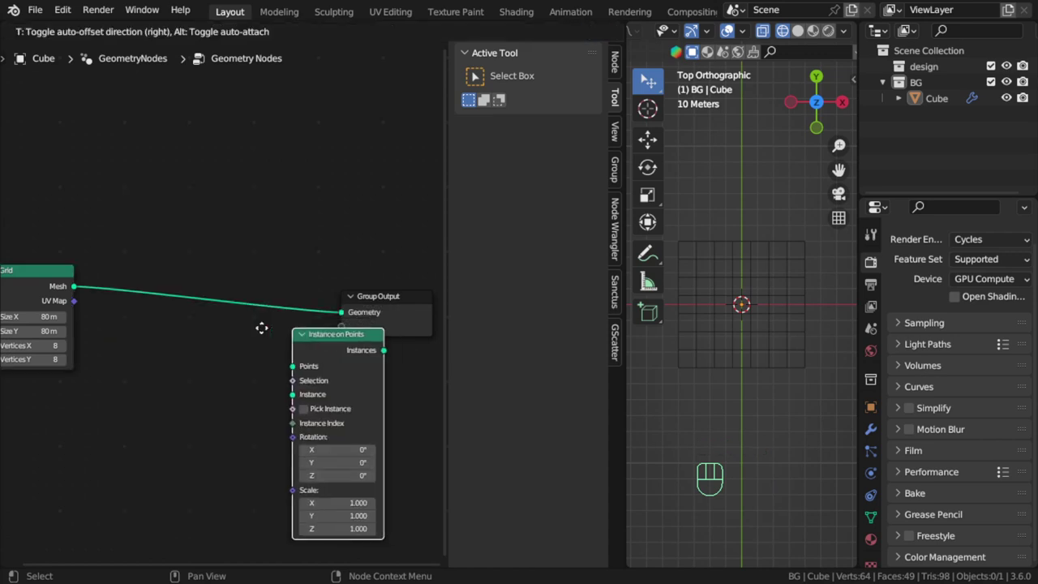
pyautogui.press('shift+a')
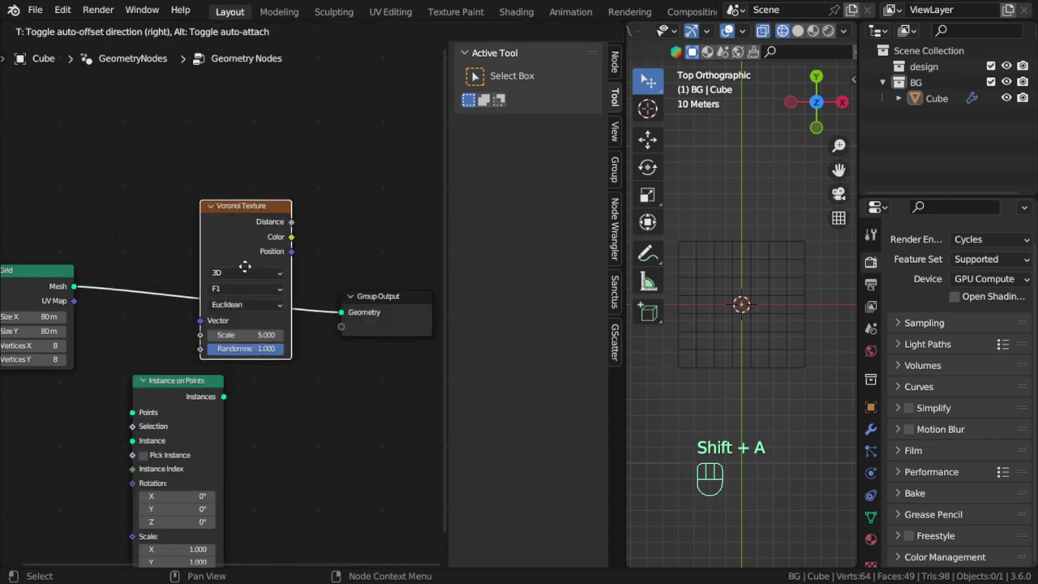
pyautogui.press('shift+a')
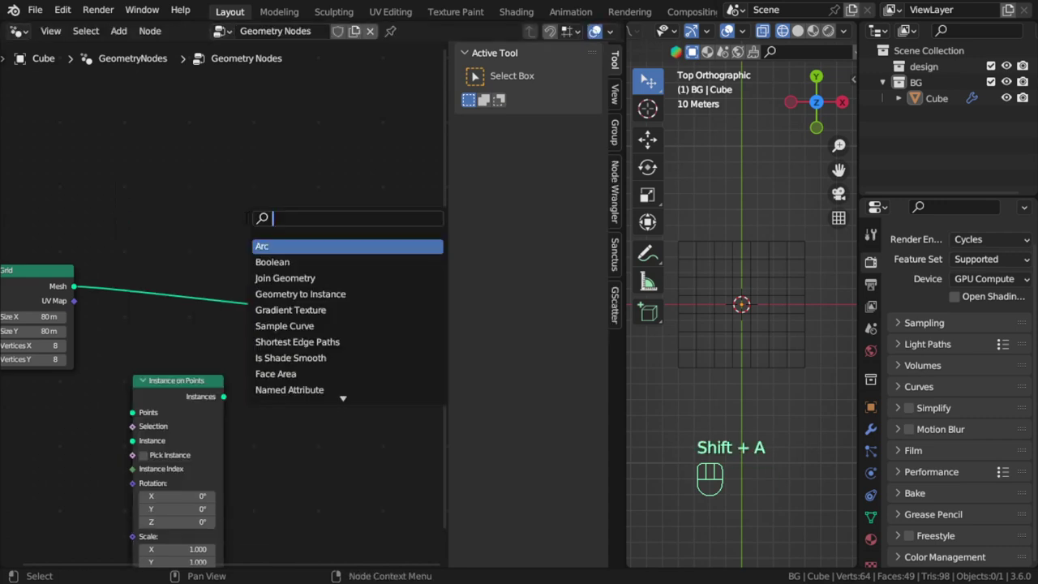
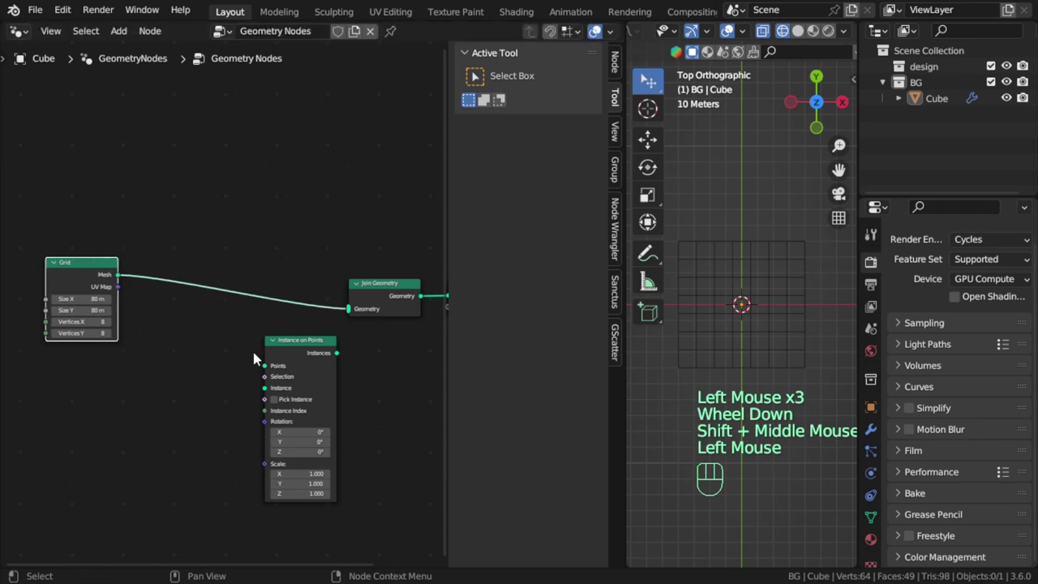
# Step: Link the Grid mesh to Points and the Instances output into Join Geometry
pyautogui.click(296, 362)
pyautogui.moveTo(261, 327); pyautogui.dragTo(325, 308)
pyautogui.moveTo(123, 278); pyautogui.dragTo(191, 344)
pyautogui.middleClick(194, 343)
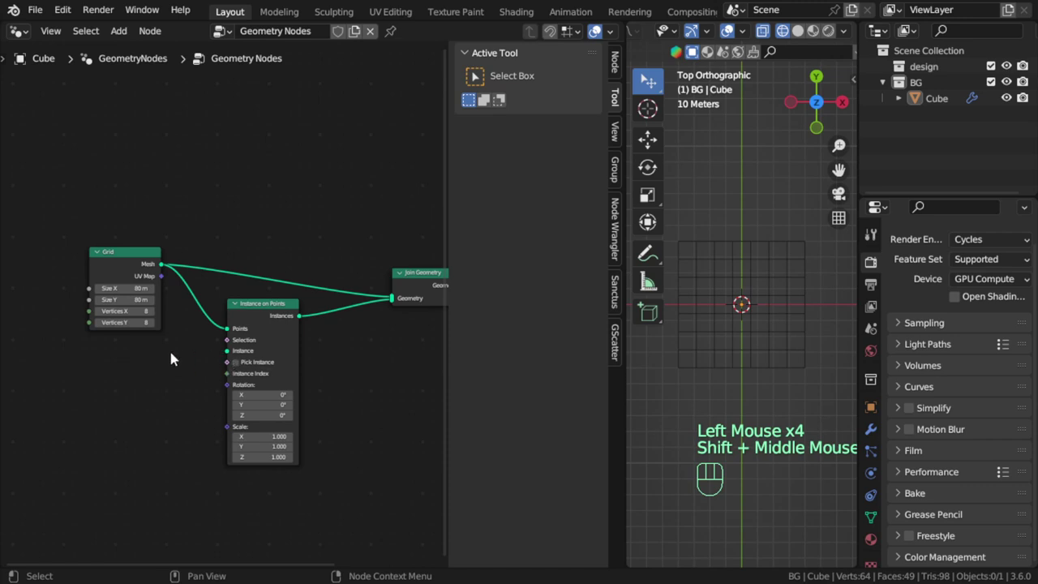
# Step: Add a Cube primitive sized 6 m on X, Y, Z as the Instance mesh
pyautogui.press('shift+a')
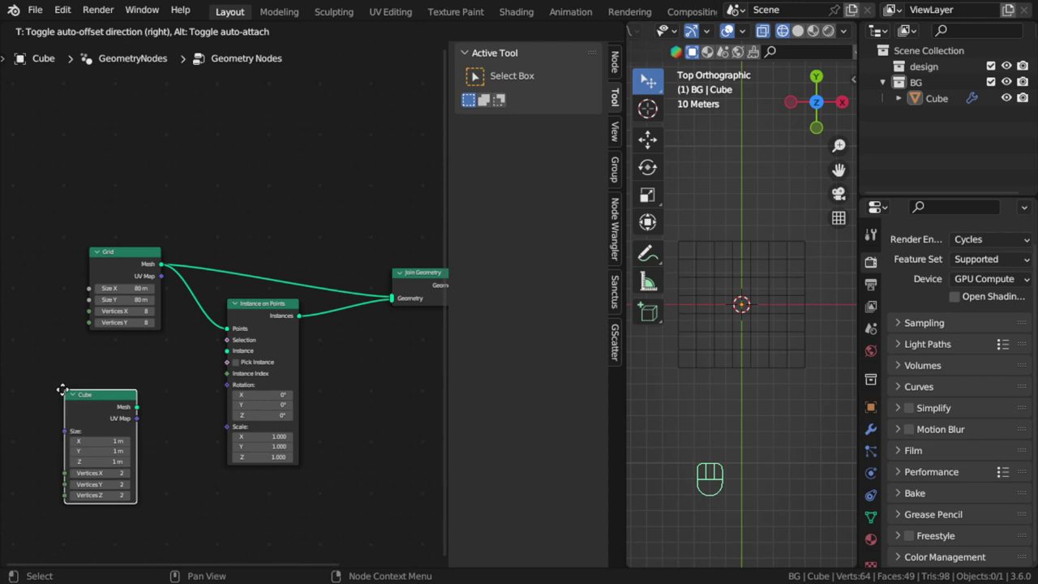
pyautogui.moveTo(137, 413); pyautogui.dragTo(337, 356)
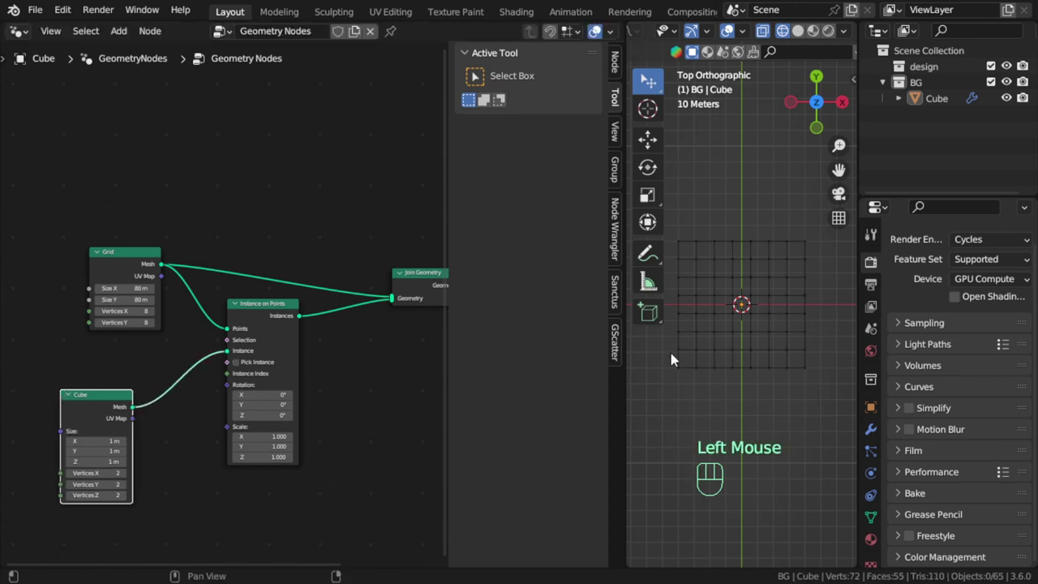
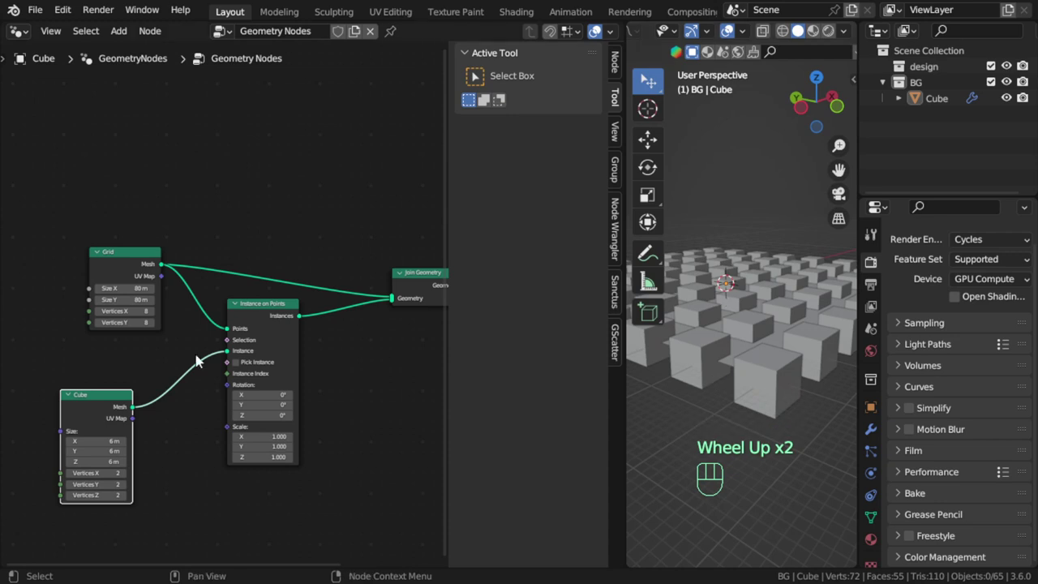
pyautogui.click(108, 403)
pyautogui.press('shift+a')
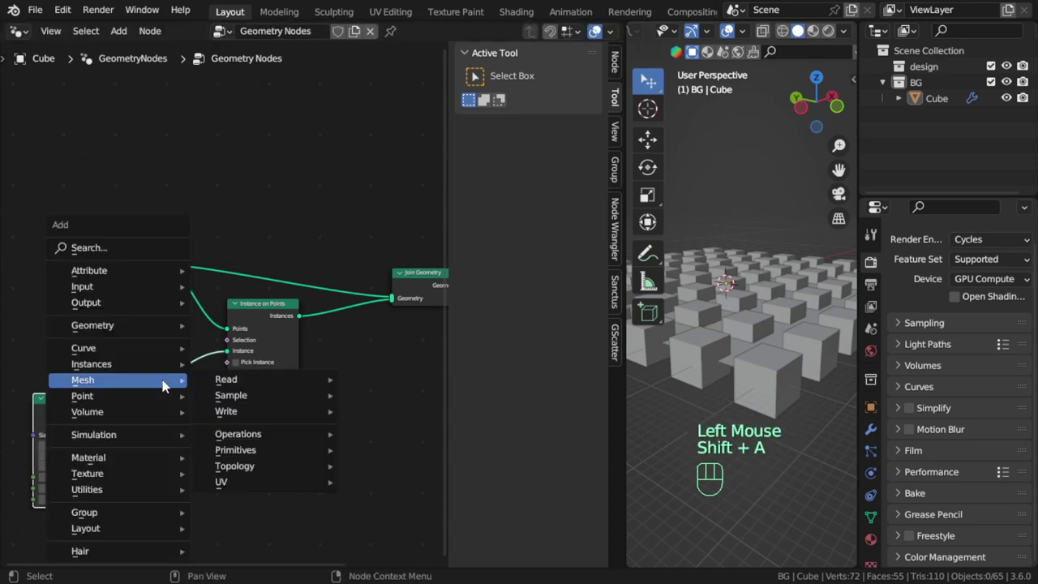
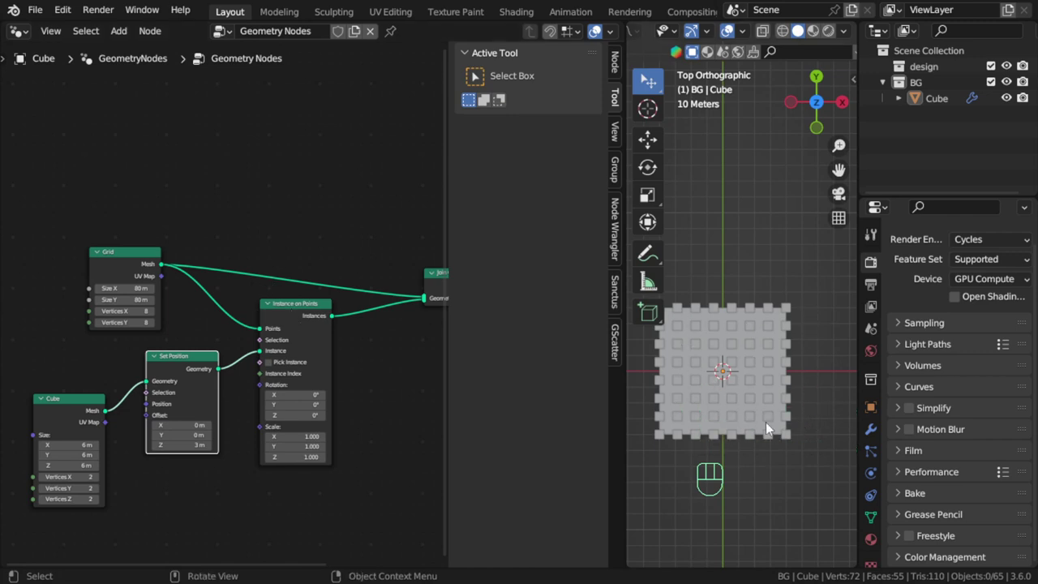
# Step: Insert a Set Position node with Offset Z 3 m between Cube and Instance on Points
pyautogui.click(72, 410)
pyautogui.moveTo(762, 413); pyautogui.dragTo(791, 294)
pyautogui.moveTo(781, 410); pyautogui.dragTo(776, 373)
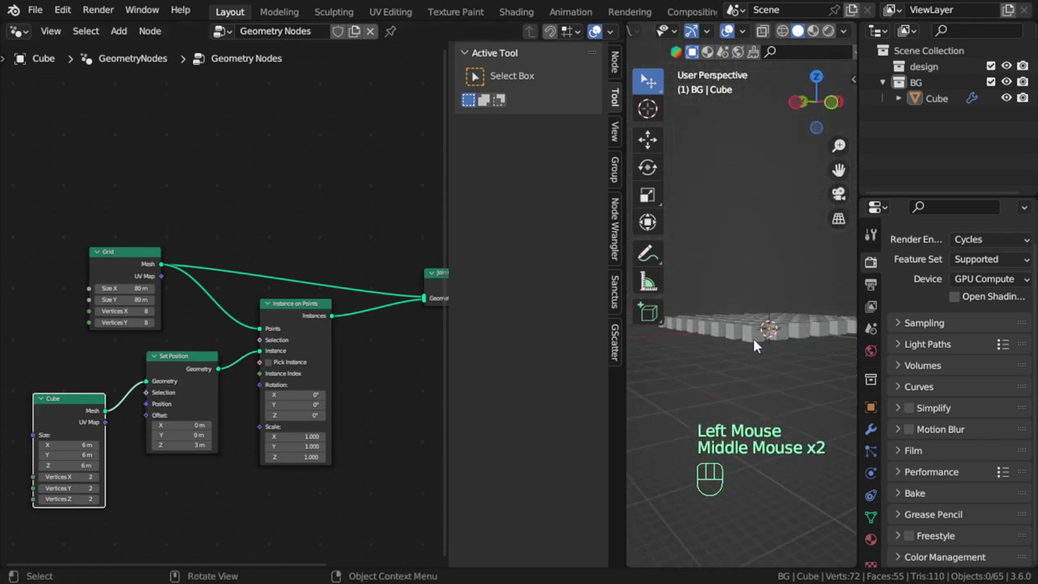
pyautogui.moveTo(778, 358); pyautogui.dragTo(776, 309)
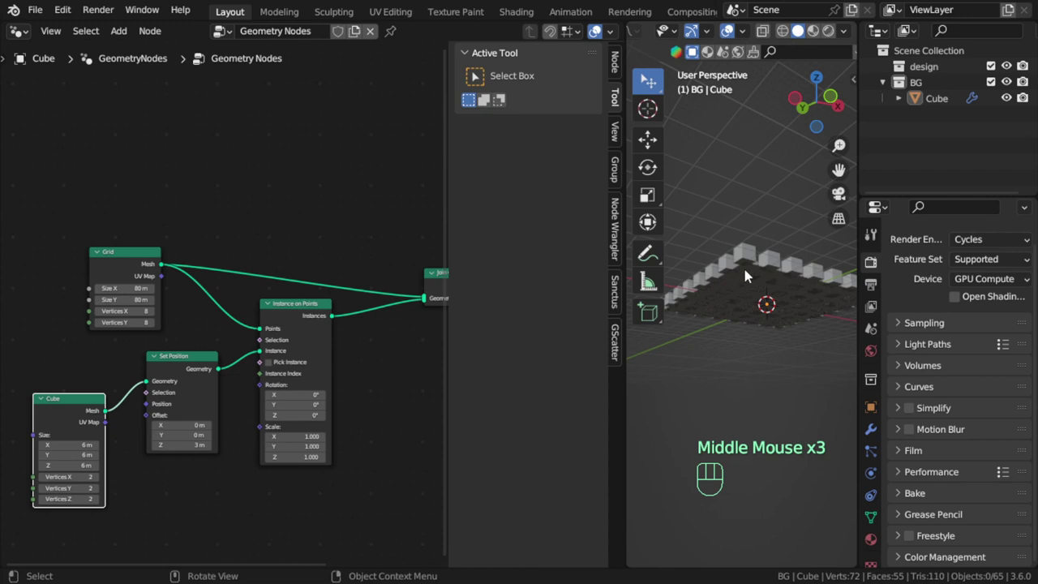
pyautogui.press('KP_1')
pyautogui.scroll(3)
pyautogui.moveTo(764, 357); pyautogui.dragTo(832, 381)
pyautogui.moveTo(725, 378); pyautogui.dragTo(747, 442)
pyautogui.moveTo(738, 406); pyautogui.dragTo(706, 391)
pyautogui.moveTo(745, 415); pyautogui.dragTo(685, 405)
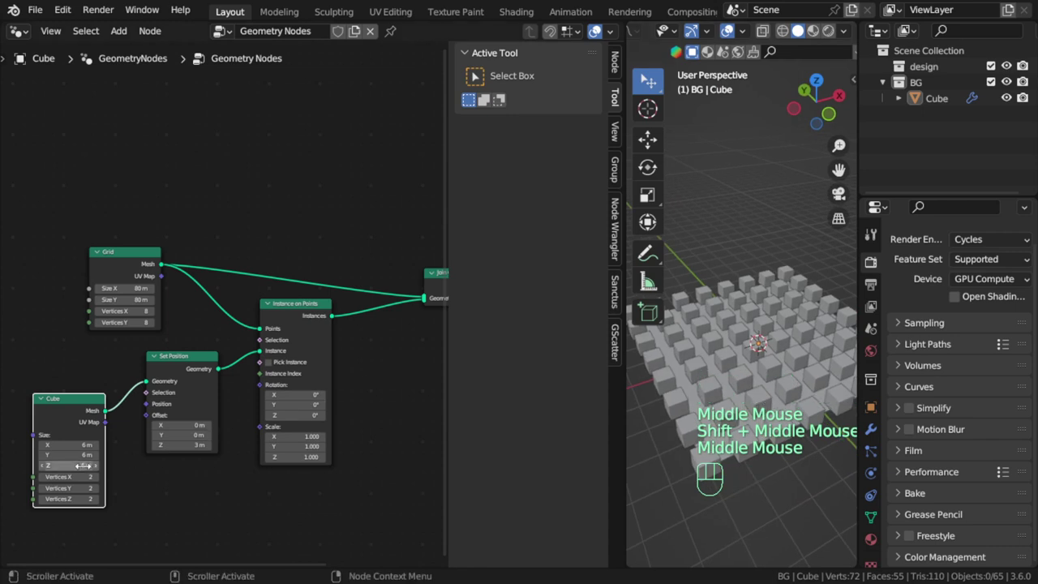
pyautogui.middleClick(727, 439)
pyautogui.scroll(3)
pyautogui.scroll(3)
pyautogui.middleClick(752, 444)
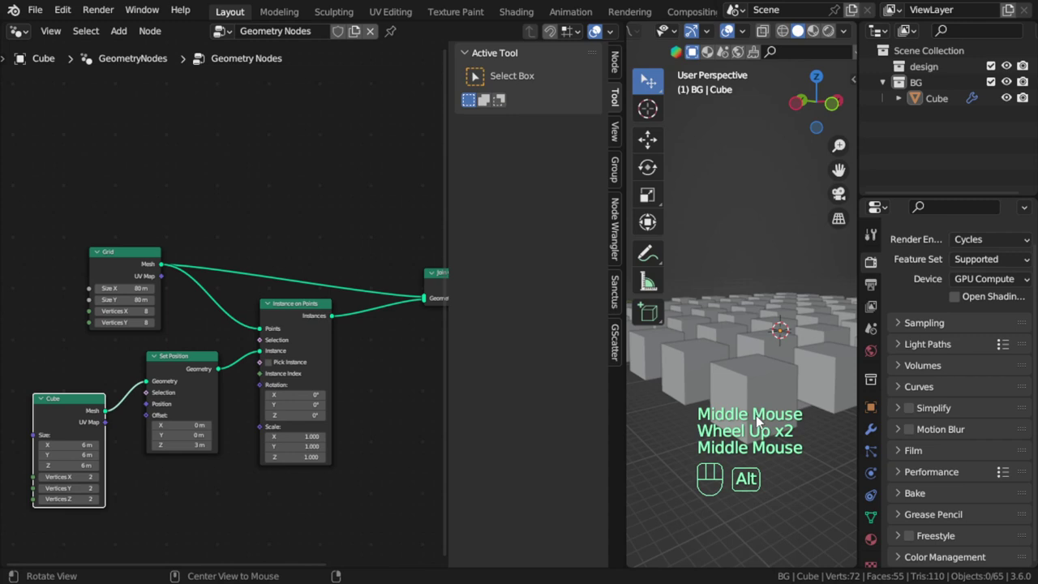
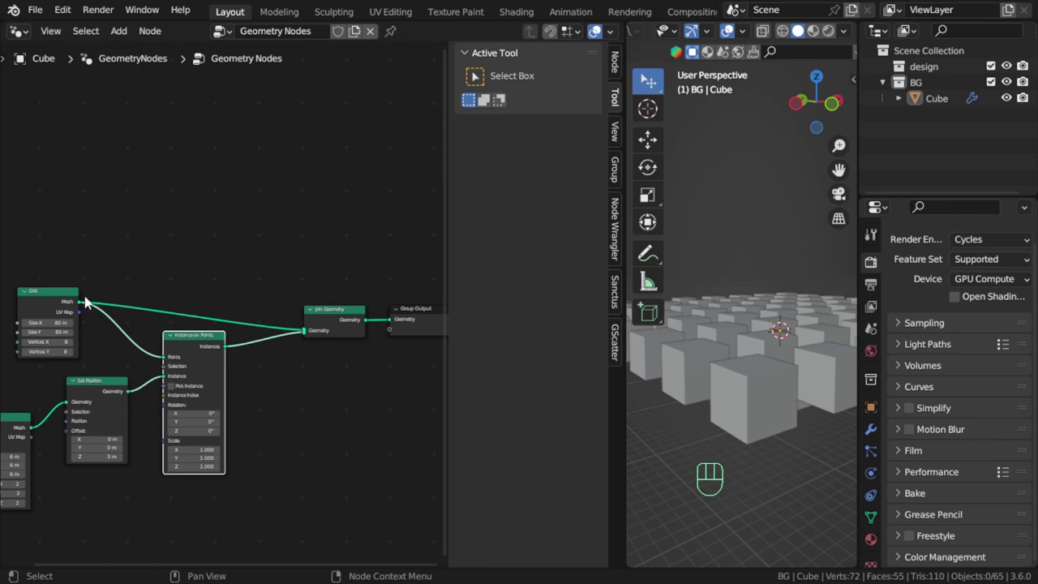
pyautogui.scroll(-3)
pyautogui.moveTo(749, 399); pyautogui.dragTo(759, 462)
# Step: Connect a Random Value node set to Vector into the Instance on Points Scale input
pyautogui.scroll(-3)
pyautogui.middleClick(378, 415)
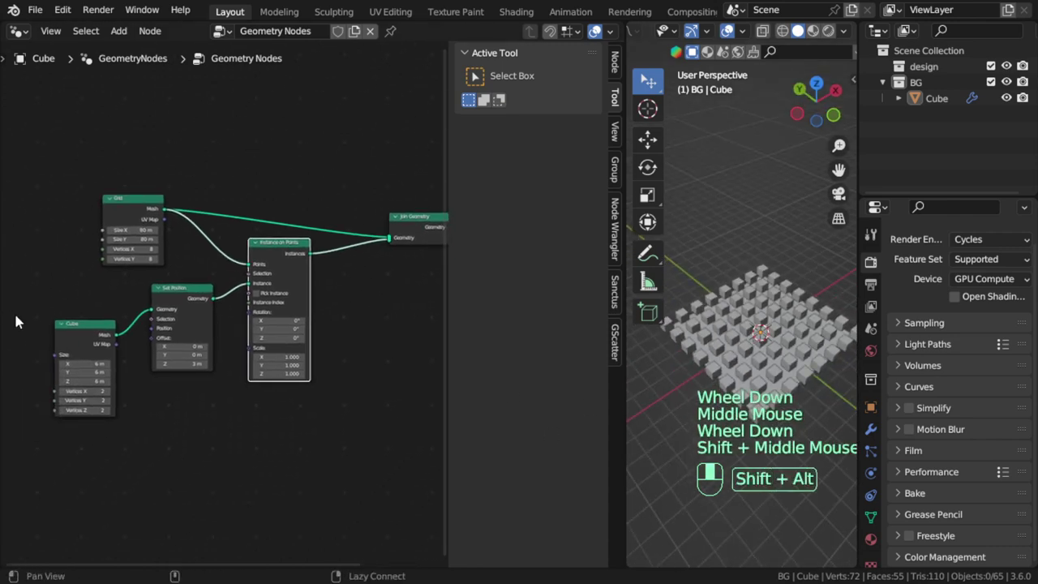
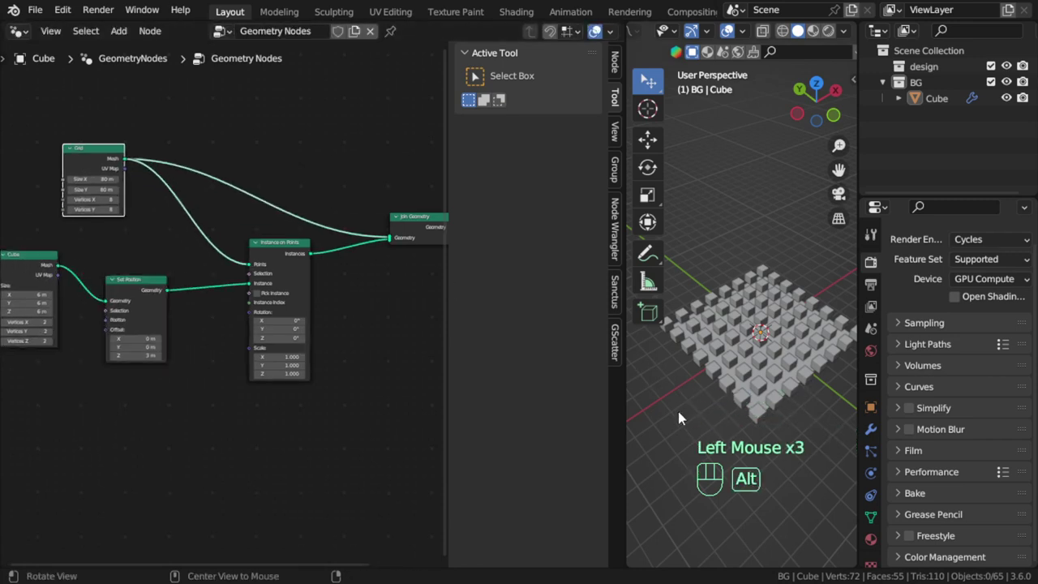
pyautogui.moveTo(256, 352); pyautogui.dragTo(191, 435)
pyautogui.scroll(3)
# Step: Set Random Value Min 0.3, 0.3, 1.0 and Max 1.1, 0.8, 9.0, then inspect the towers
pyautogui.middleClick(272, 475)
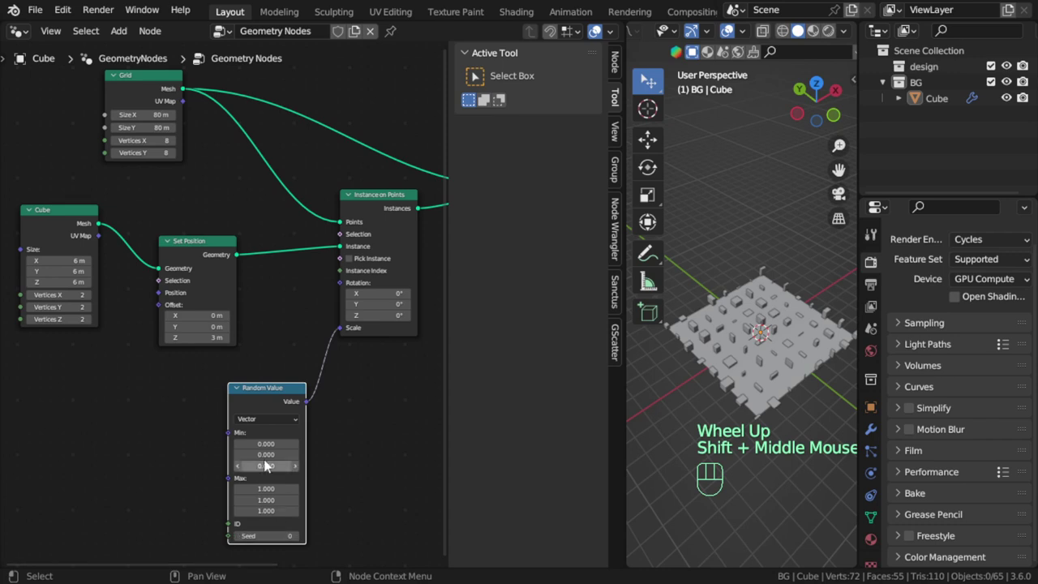
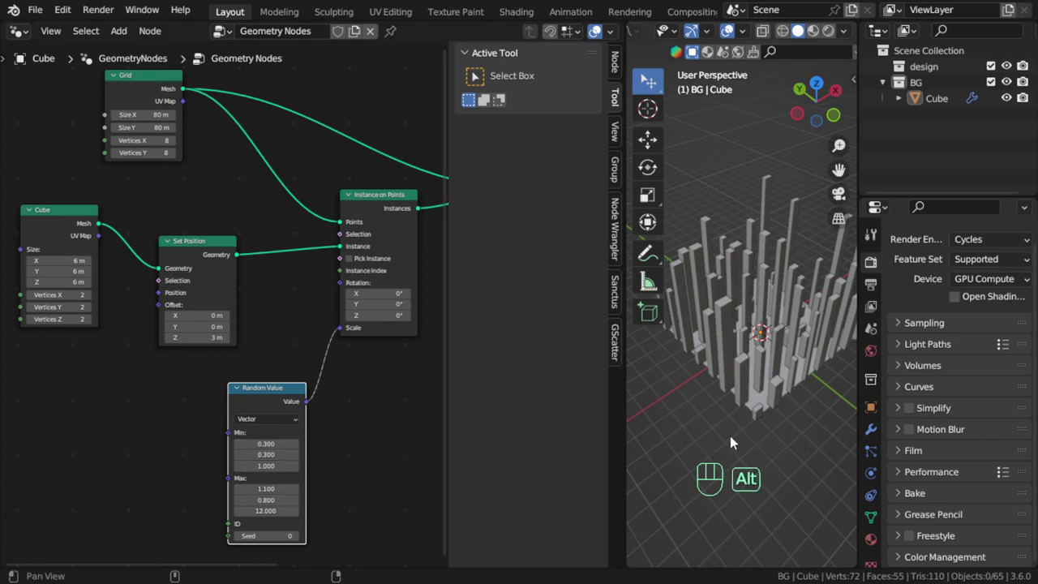
pyautogui.moveTo(813, 388); pyautogui.dragTo(844, 399)
pyautogui.moveTo(762, 364); pyautogui.dragTo(826, 313)
pyautogui.middleClick(783, 352)
pyautogui.moveTo(728, 392); pyautogui.dragTo(827, 434)
pyautogui.moveTo(747, 391); pyautogui.dragTo(812, 331)
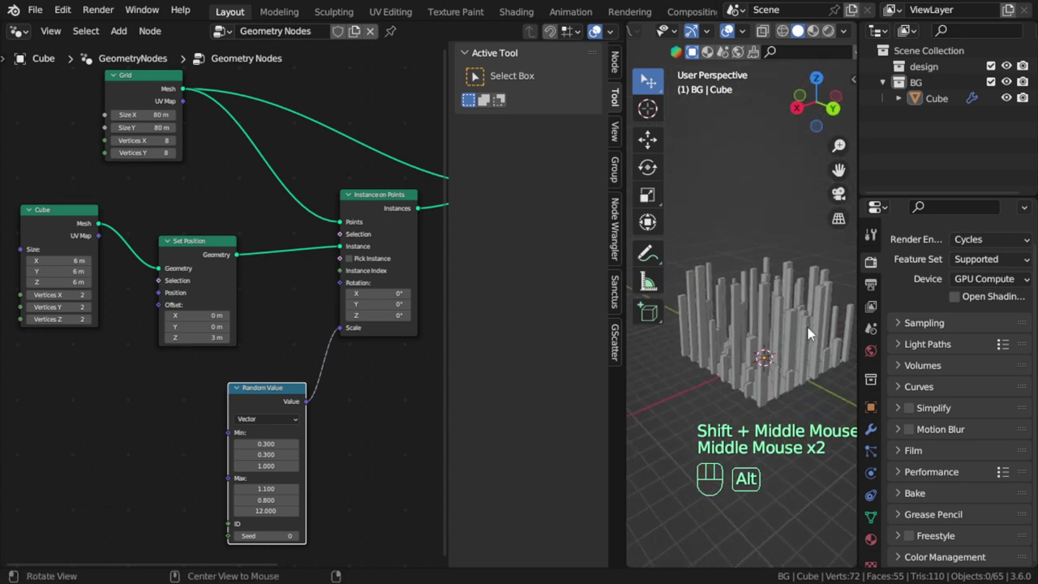
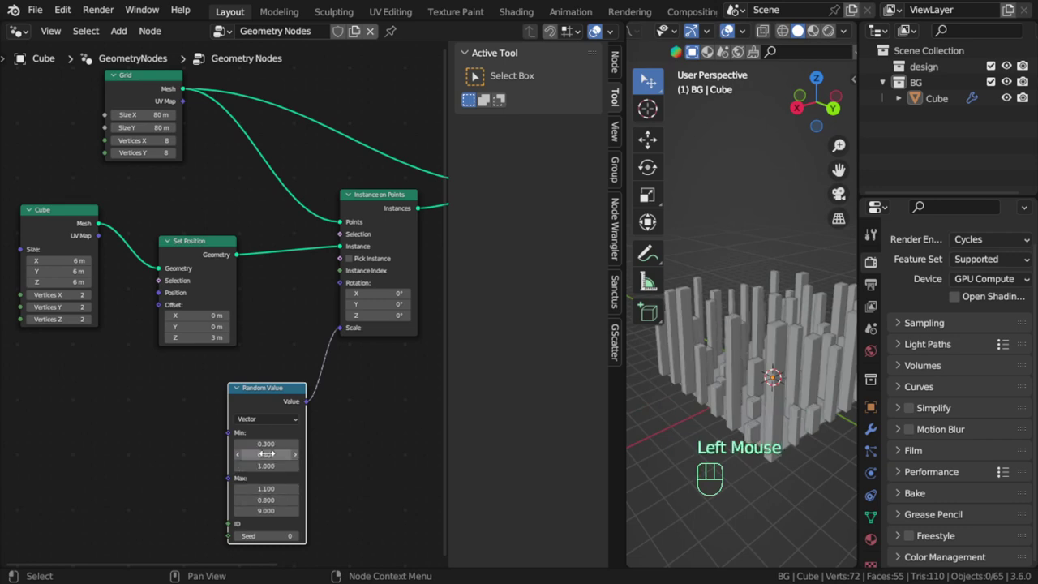
# Step: Raise the Random Value Min Y to 0.6 and check block widths from the front
pyautogui.middleClick(756, 442)
pyautogui.moveTo(719, 411); pyautogui.dragTo(844, 378)
pyautogui.middleClick(755, 387)
pyautogui.scroll(-3)
pyautogui.middleClick(751, 409)
pyautogui.press('alt+a')
pyautogui.moveTo(755, 399); pyautogui.dragTo(812, 372)
pyautogui.scroll(3)
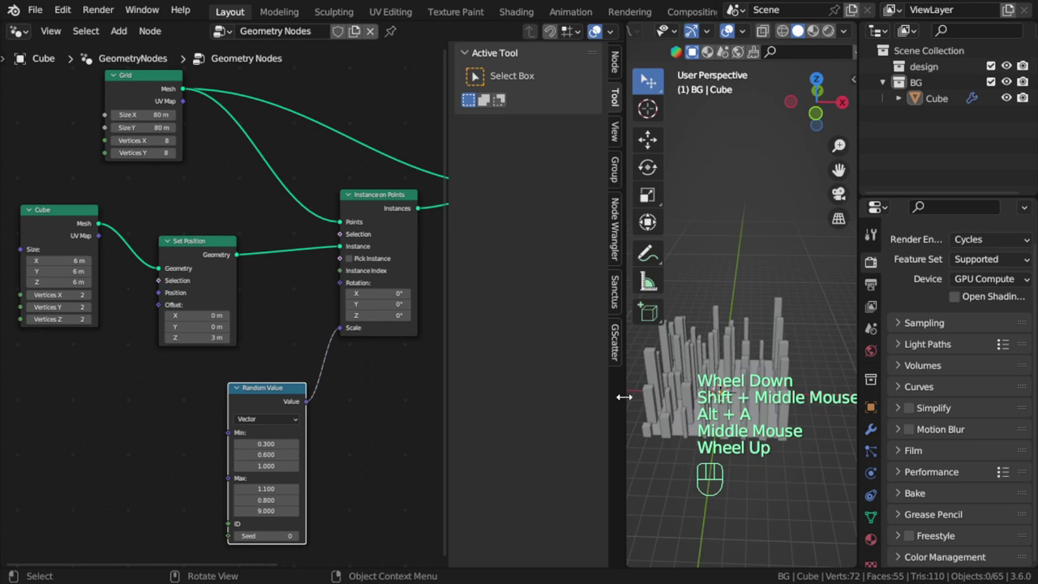
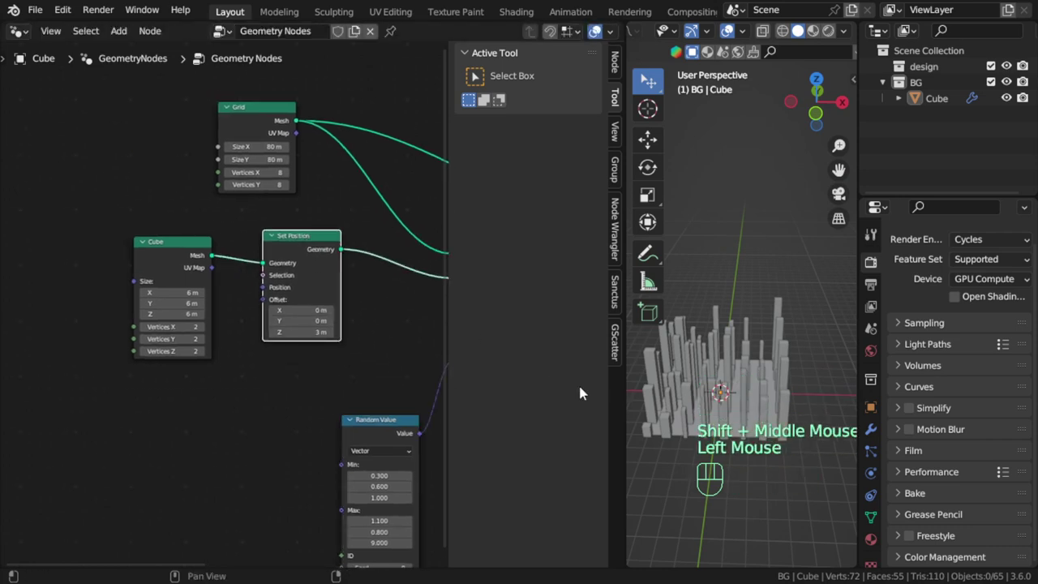
# Step: Switch the 3D viewport to top orthographic view over the block grid
pyautogui.scroll(-3)
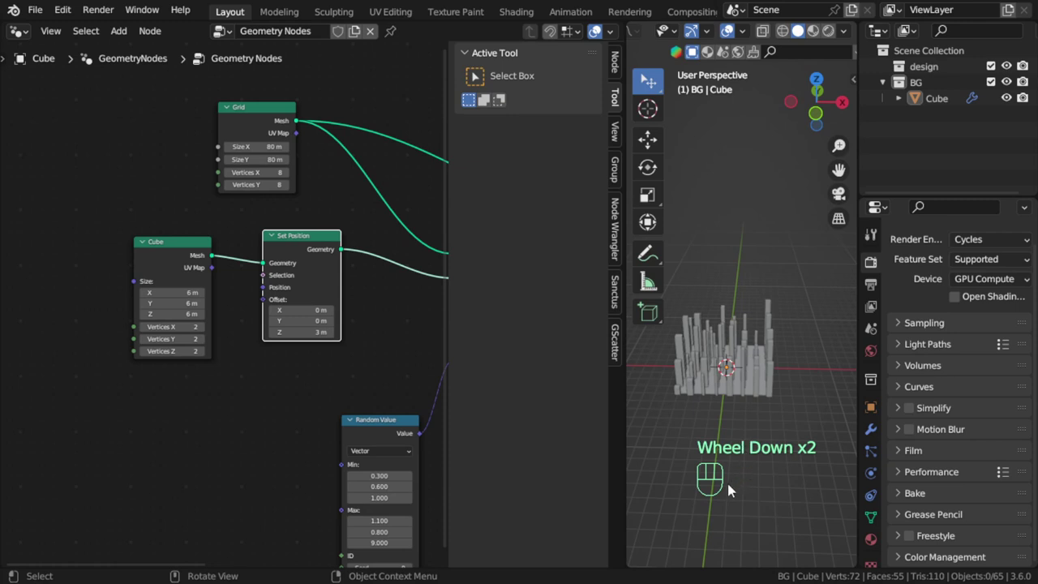
pyautogui.click(731, 488)
pyautogui.press('KP_7')
pyautogui.middleClick(723, 408)
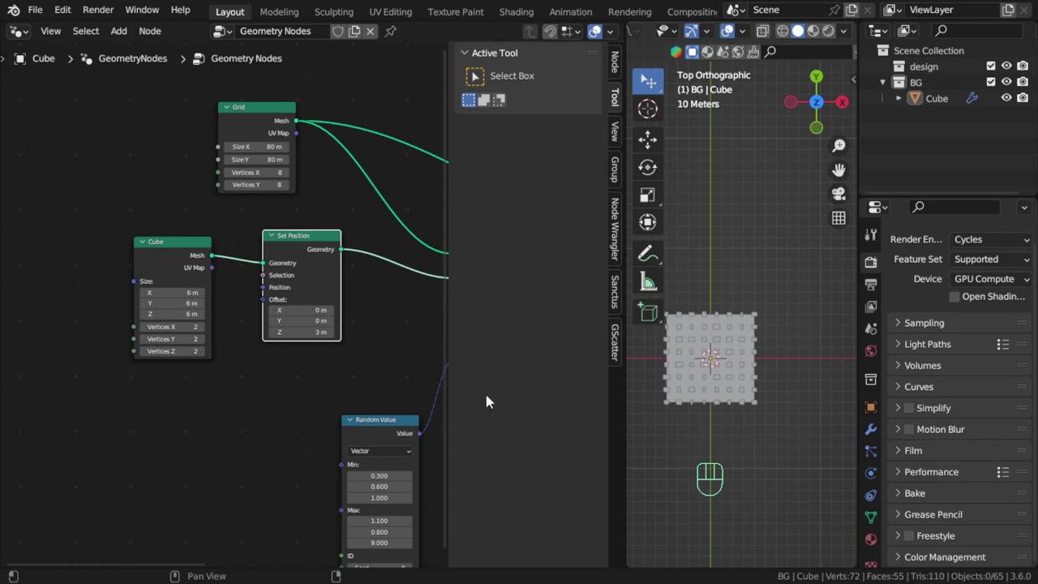
# Step: Add a Value node, a Math node and an Integer Random Value node below the tree
pyautogui.click(347, 387)
pyautogui.scroll(-3)
pyautogui.middleClick(347, 383)
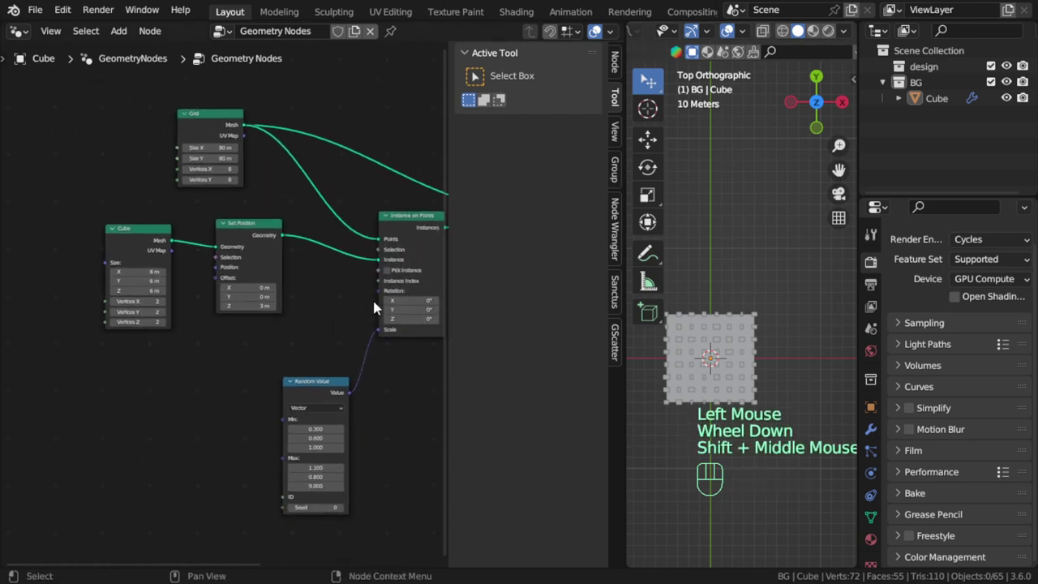
pyautogui.press('shift+a')
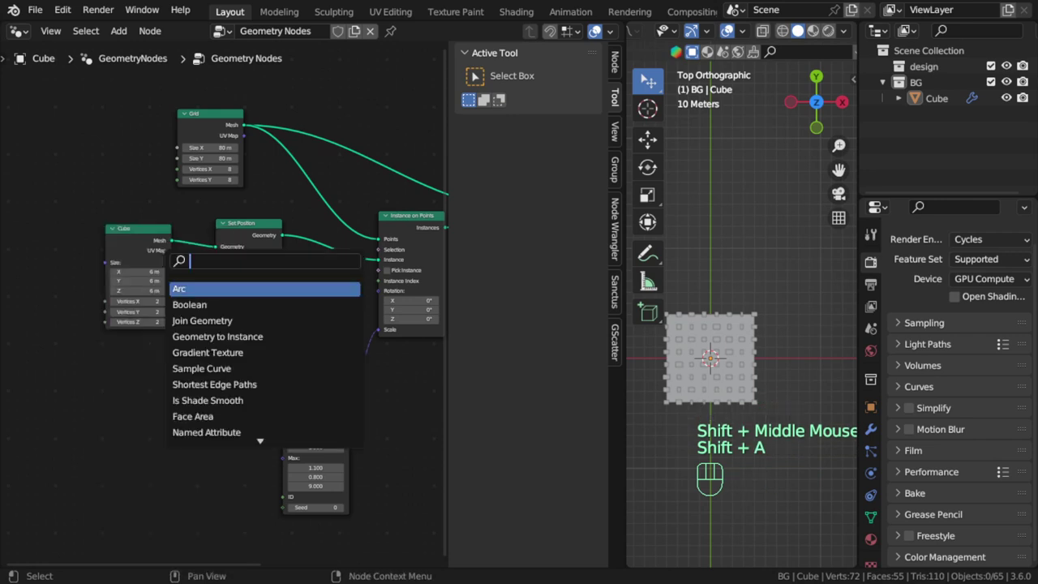
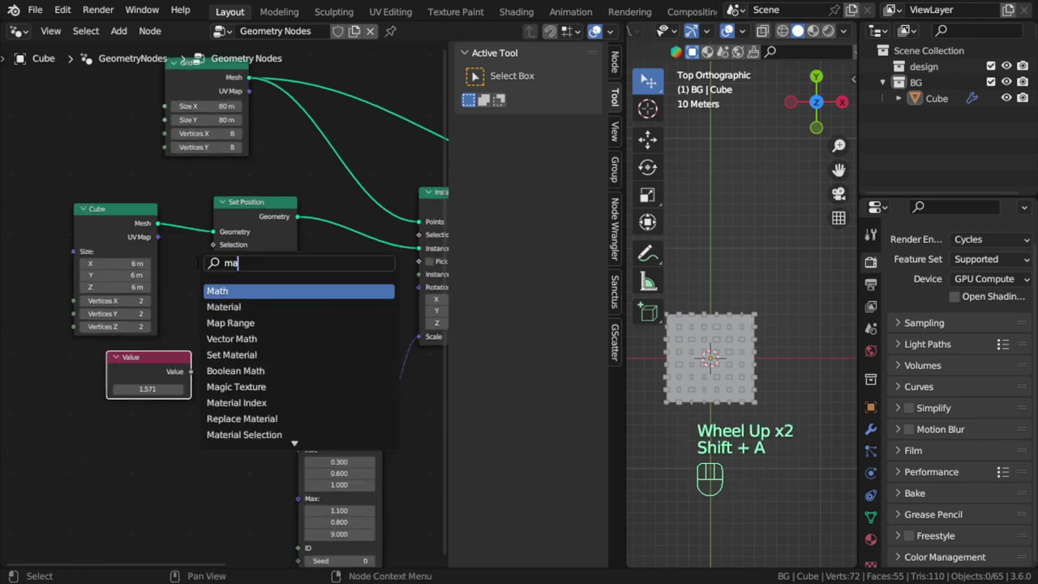
pyautogui.press('shift+a')
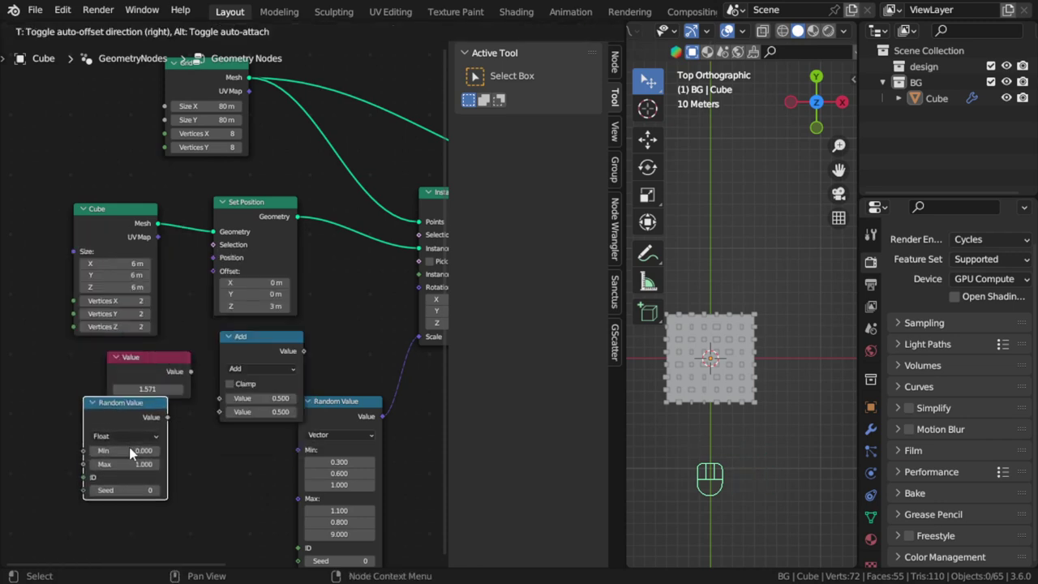
pyautogui.moveTo(151, 458); pyautogui.dragTo(139, 485)
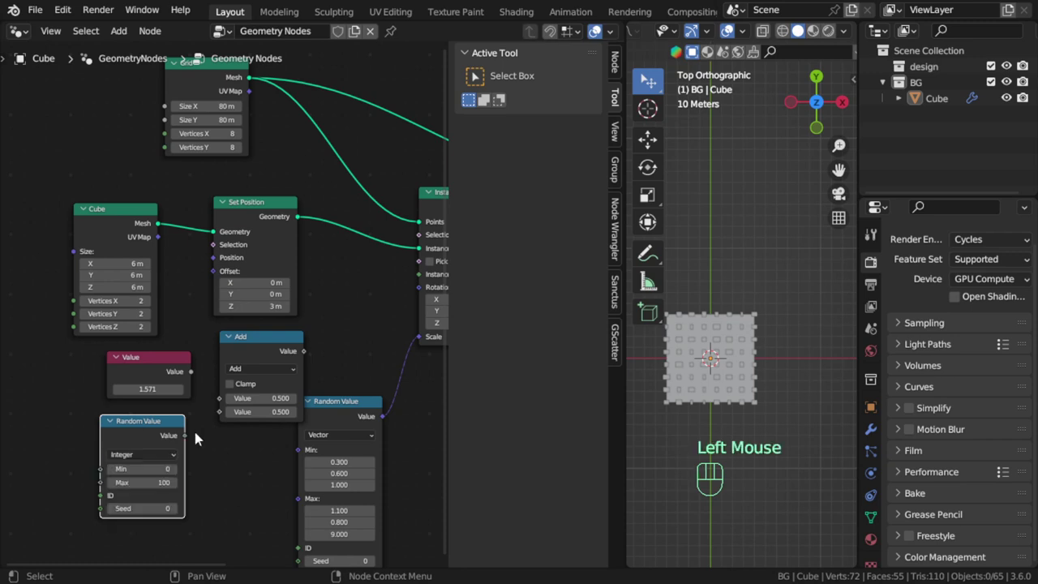
# Step: Multiply the 1.571 value by the random integer ranging 0–3 in the Math node
pyautogui.moveTo(190, 437); pyautogui.dragTo(224, 410)
pyautogui.moveTo(223, 398); pyautogui.dragTo(236, 373)
pyautogui.moveTo(255, 369); pyautogui.dragTo(251, 435)
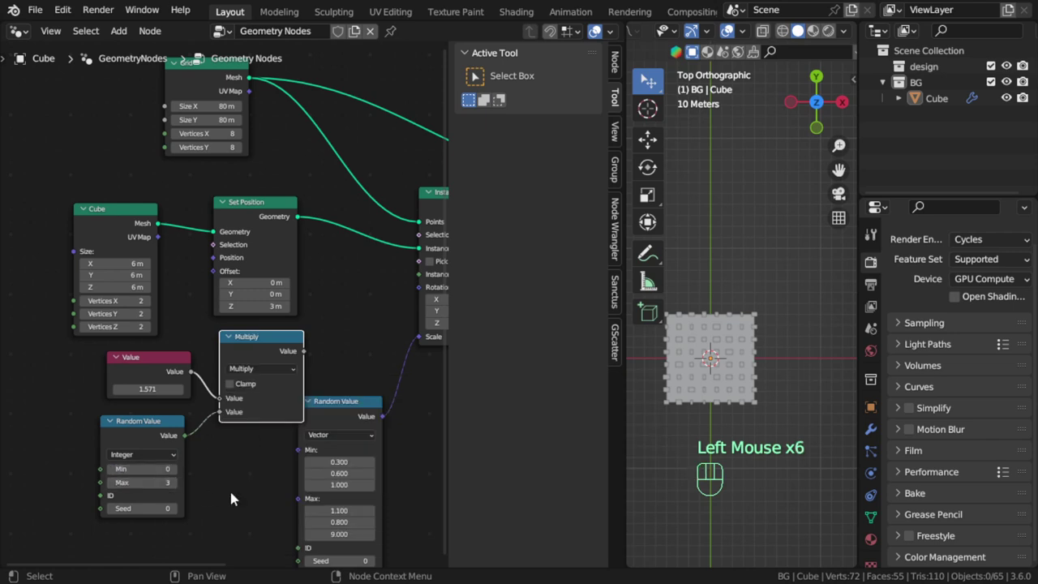
pyautogui.click(238, 498)
pyautogui.click(151, 430)
pyautogui.click(157, 366)
pyautogui.click(153, 413)
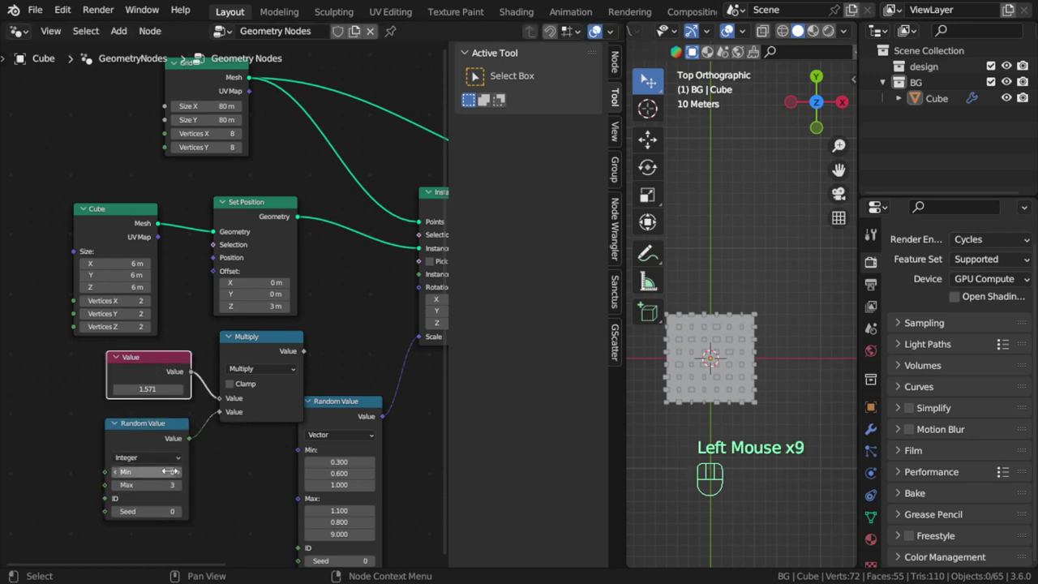
pyautogui.scroll(3)
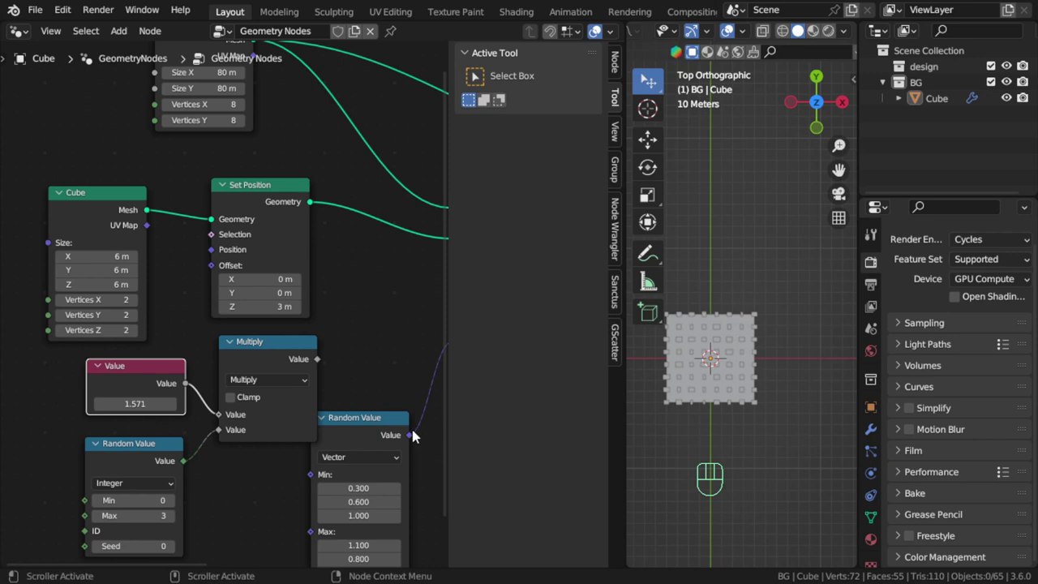
# Step: Add a Combine XYZ node and feed the multiplied angle into its Z component
pyautogui.scroll(-3)
pyautogui.middleClick(364, 411)
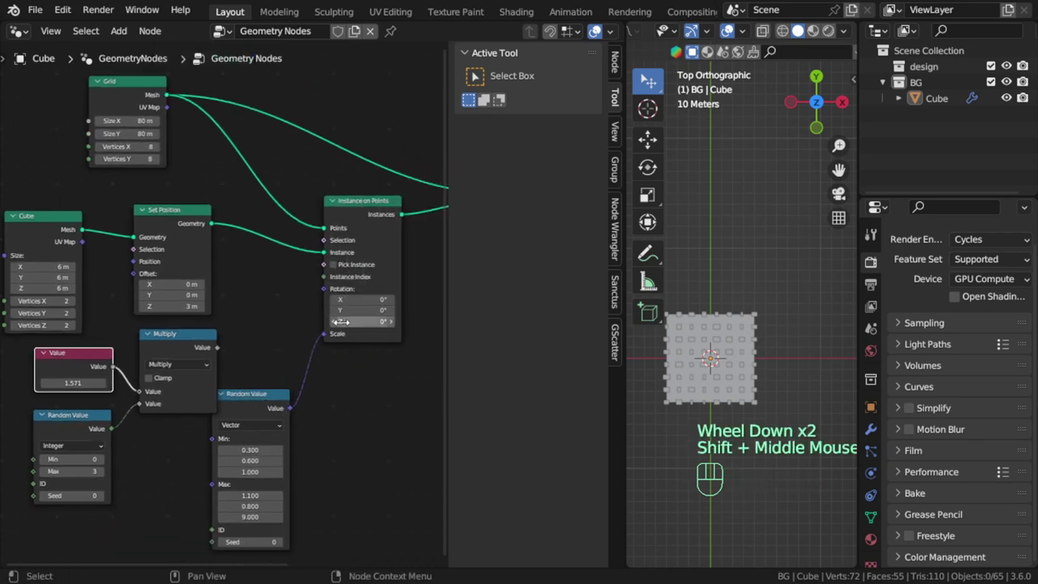
pyautogui.press('shift+a')
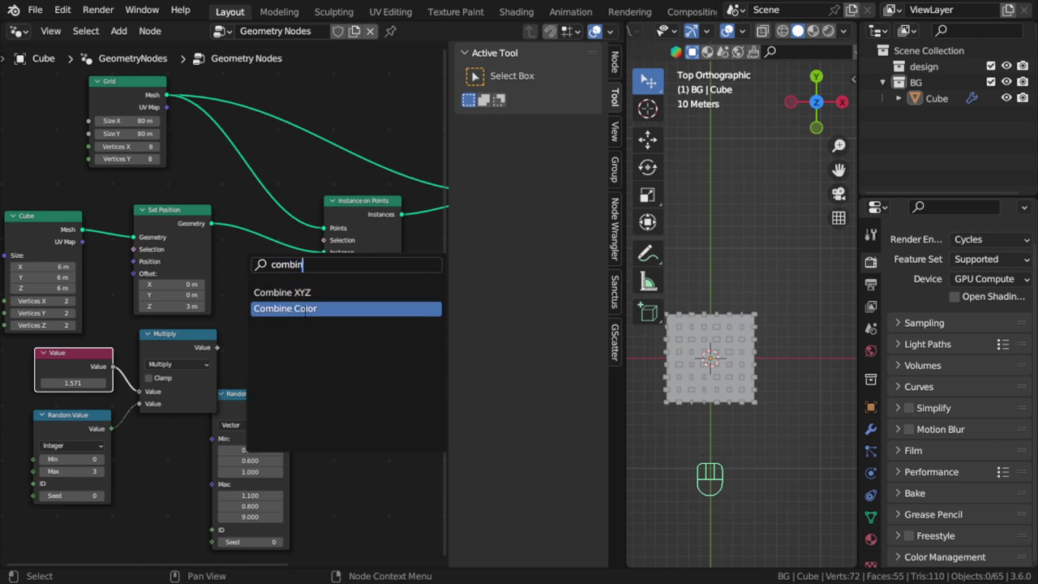
pyautogui.scroll(3)
pyautogui.moveTo(332, 308); pyautogui.dragTo(346, 305)
pyautogui.click(220, 364)
pyautogui.click(236, 353)
pyautogui.scroll(3)
pyautogui.moveTo(783, 412); pyautogui.dragTo(779, 407)
# Step: Connect the Combine XYZ vector to the Instance on Points Rotation input
pyautogui.click(308, 303)
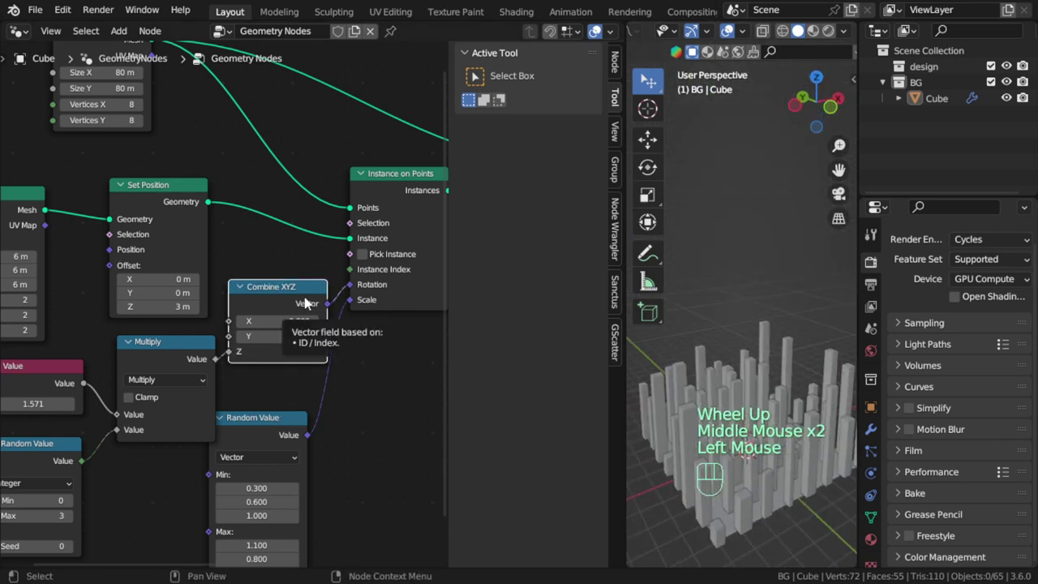
pyautogui.press('m')
pyautogui.press('m')
pyautogui.press('m')
pyautogui.press('m')
pyautogui.moveTo(355, 291); pyautogui.dragTo(315, 265)
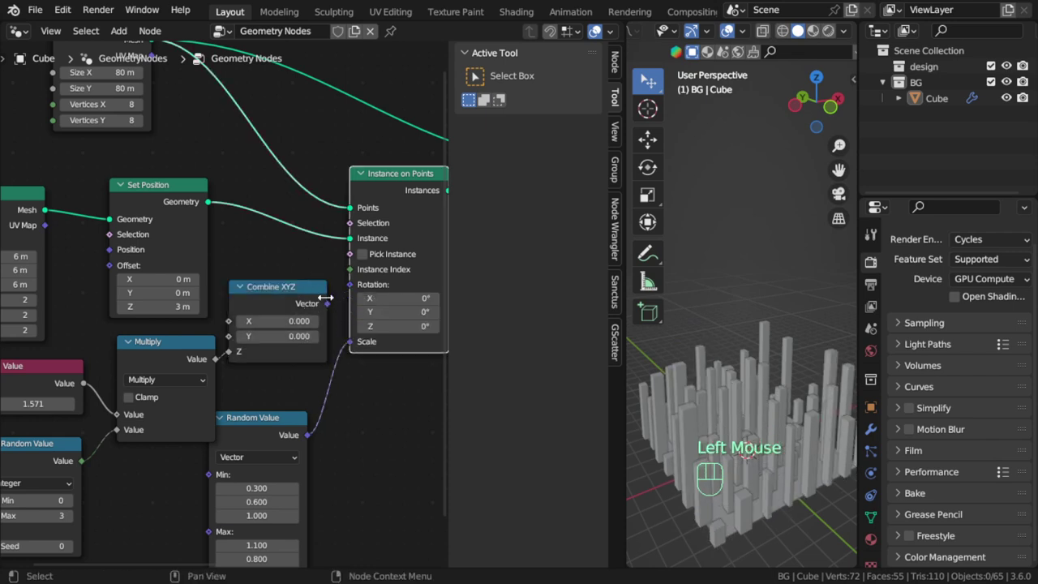
pyautogui.moveTo(335, 308); pyautogui.dragTo(353, 288)
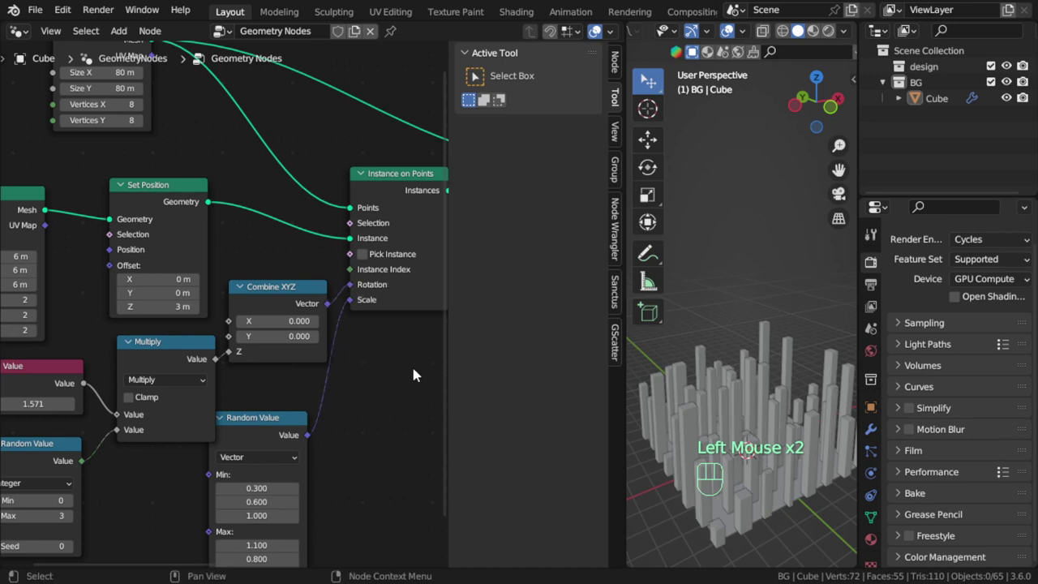
pyautogui.scroll(-3)
pyautogui.press('alt+a')
# Step: Set the integer Random Value seed to 6
pyautogui.click(94, 427)
pyautogui.click(81, 372)
pyautogui.click(100, 521)
pyautogui.click(100, 521)
pyautogui.doubleClick(99, 522)
pyautogui.middleClick(350, 431)
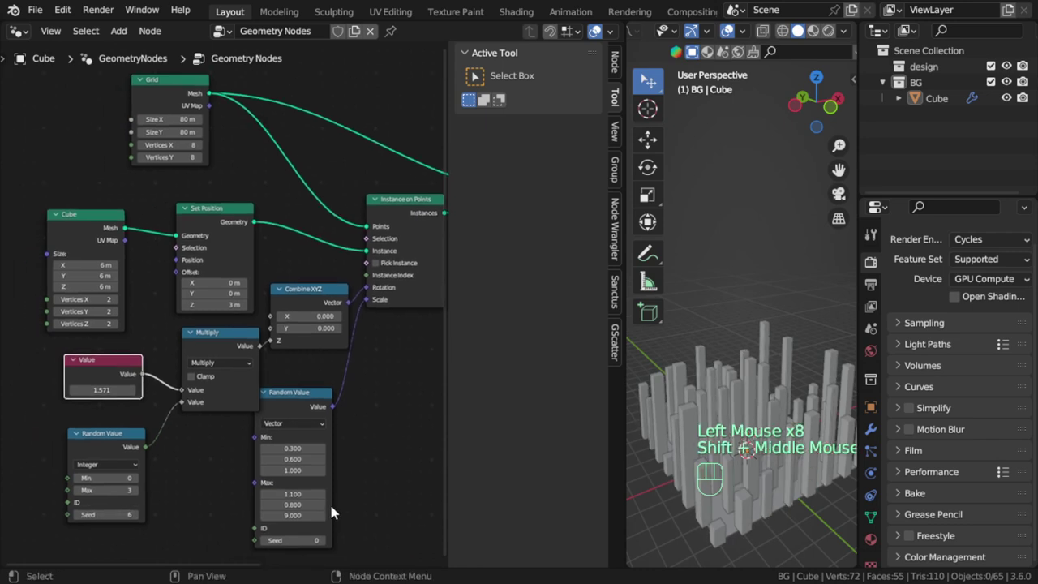
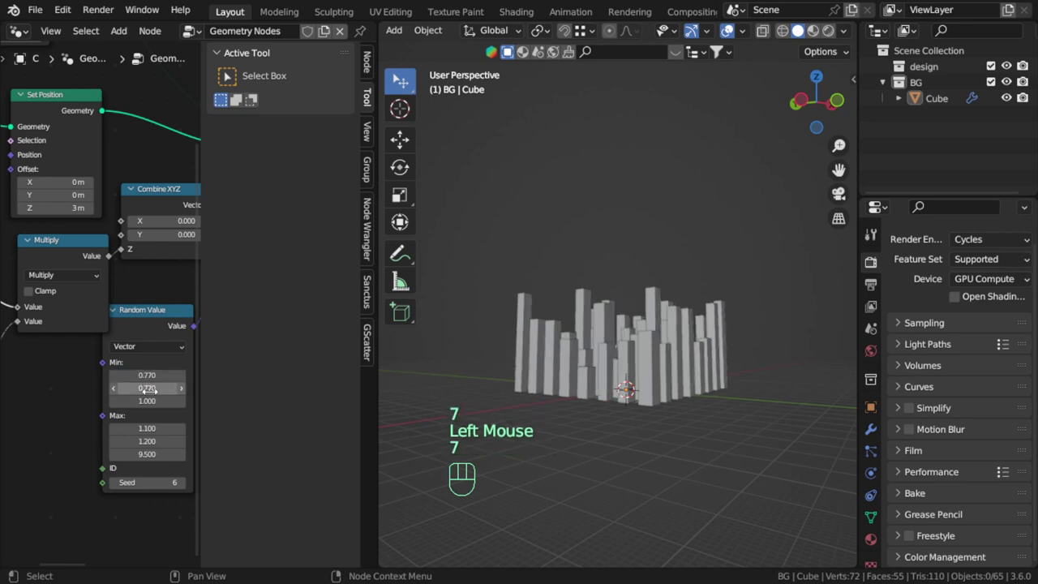
# Step: Raise the minimum Y scale to 0.77, then orbit around the resulting chunkier skyline
pyautogui.middleClick(646, 343)
pyautogui.moveTo(644, 423); pyautogui.dragTo(655, 480)
pyautogui.press('KP_7')
pyautogui.scroll(3)
pyautogui.press('alt+a')
pyautogui.moveTo(640, 429); pyautogui.dragTo(713, 291)
pyautogui.scroll(-3)
pyautogui.moveTo(681, 400); pyautogui.dragTo(687, 394)
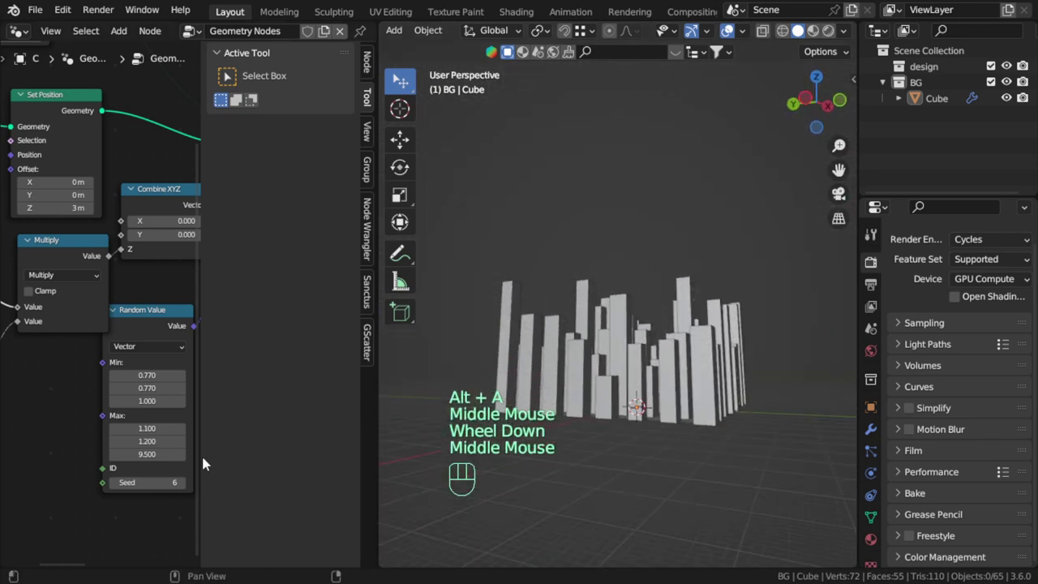